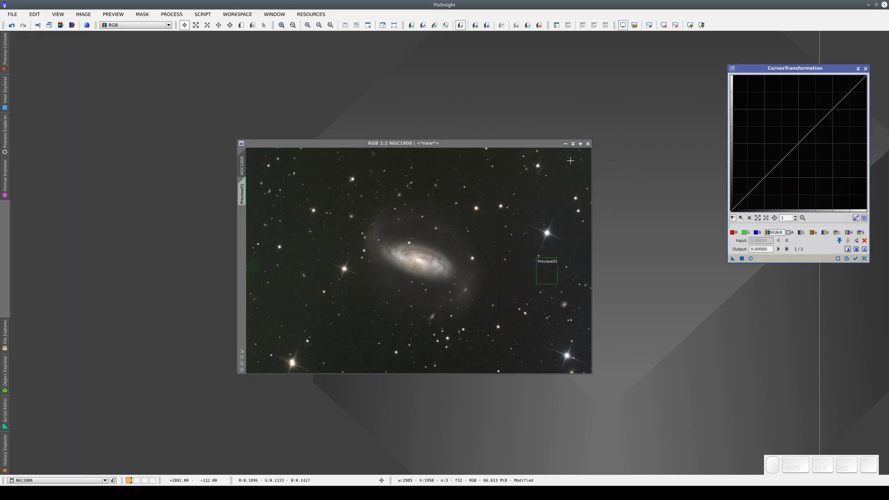
- Preview a brightening curve with the histogram shown, then close the live preview and curves tool unapplied
left_click(863, 235)
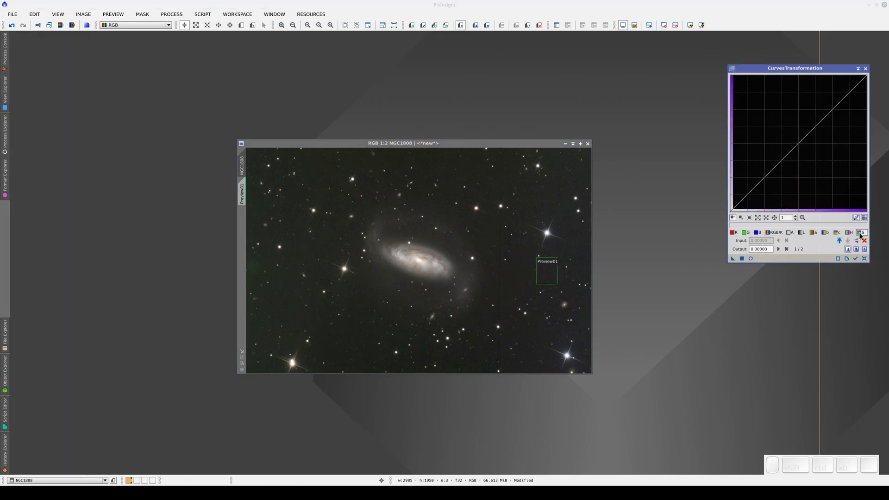
left_click(754, 261)
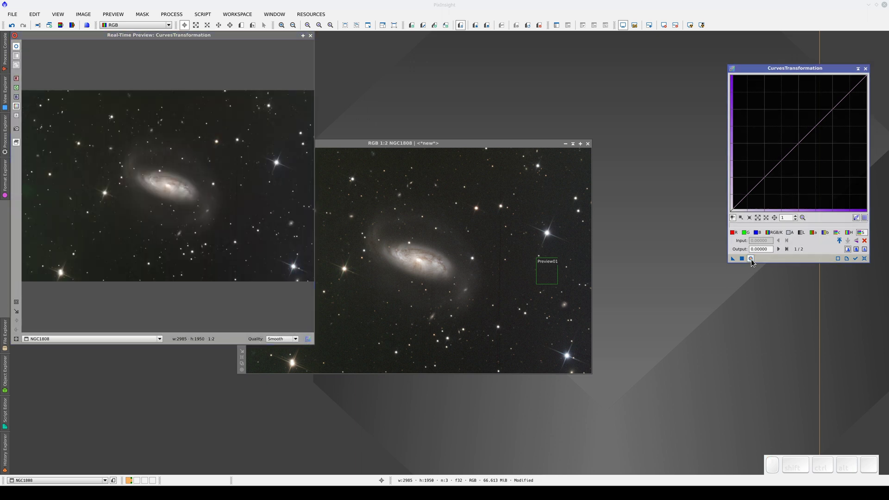
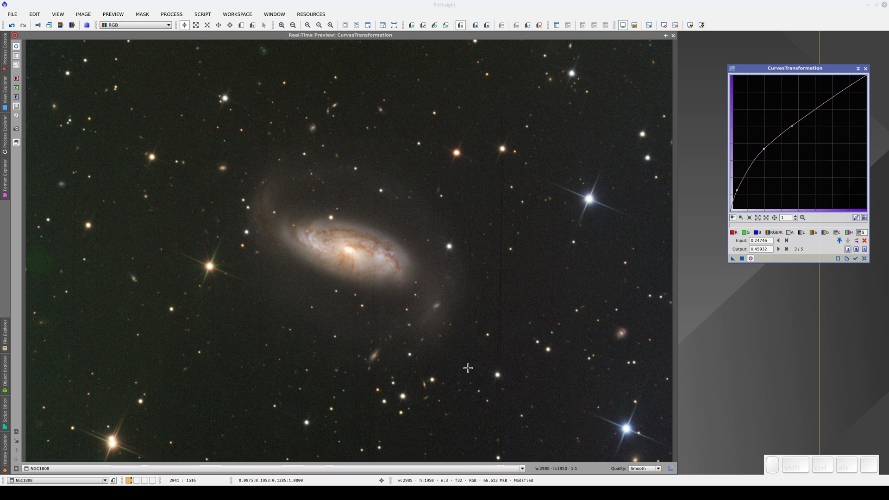
left_click(676, 38)
left_click(867, 69)
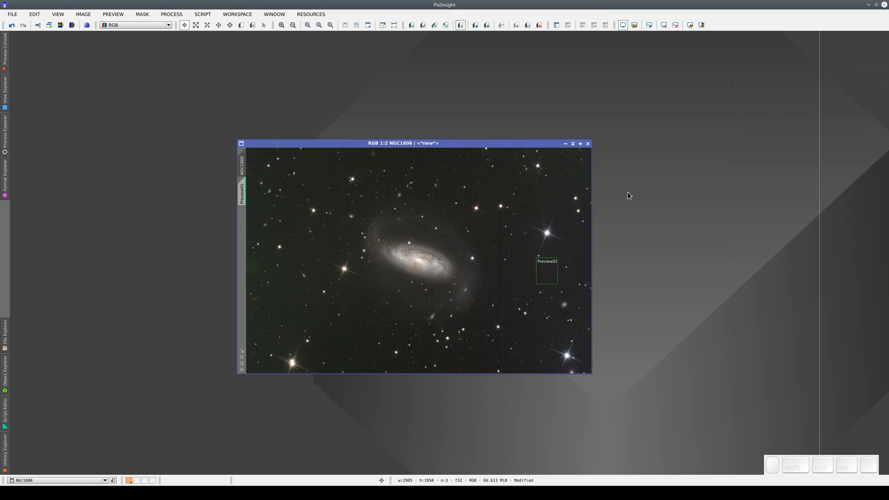
- Save the processing history as process icon Process01 and undo back to <Initial State>
right_click(361, 263)
left_click(387, 330)
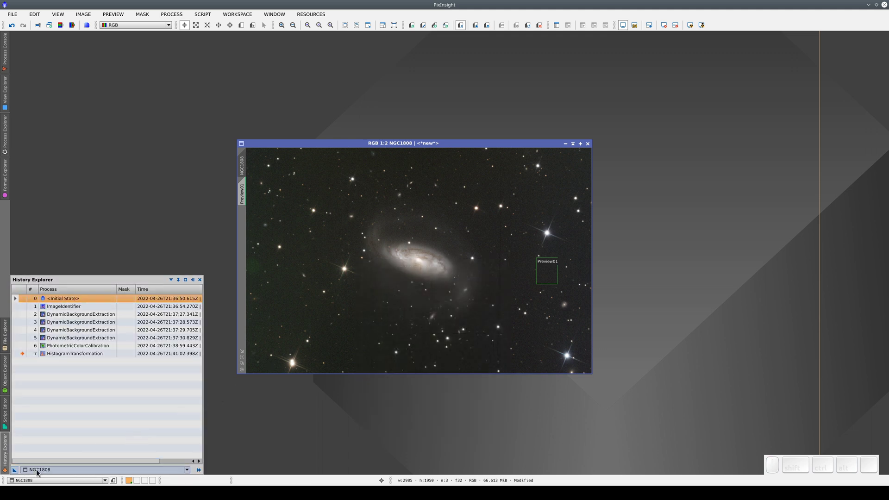
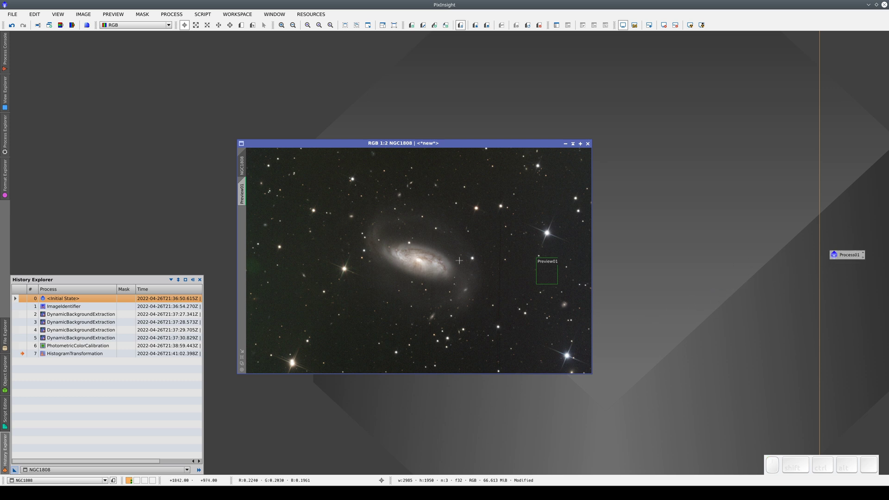
left_click(24, 310)
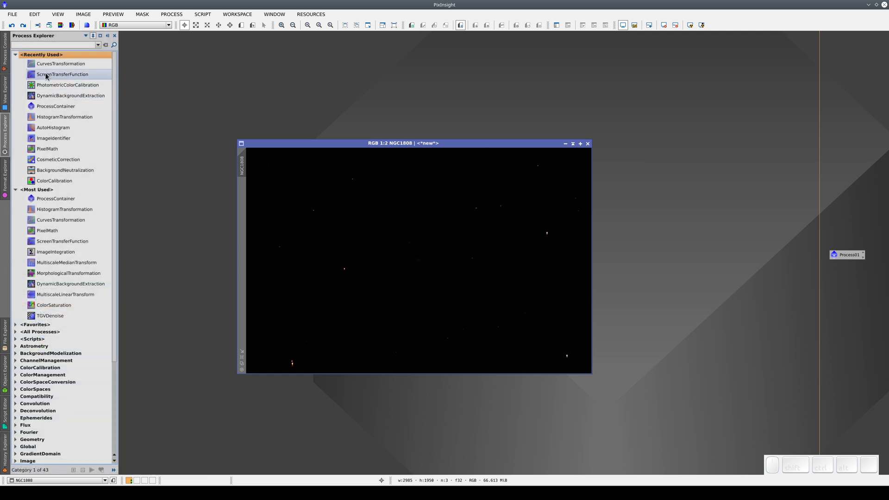
- Apply an automatic screen stretch with target background .25 and custom shadows clipping via ScreenTransferFunction
left_click(49, 76)
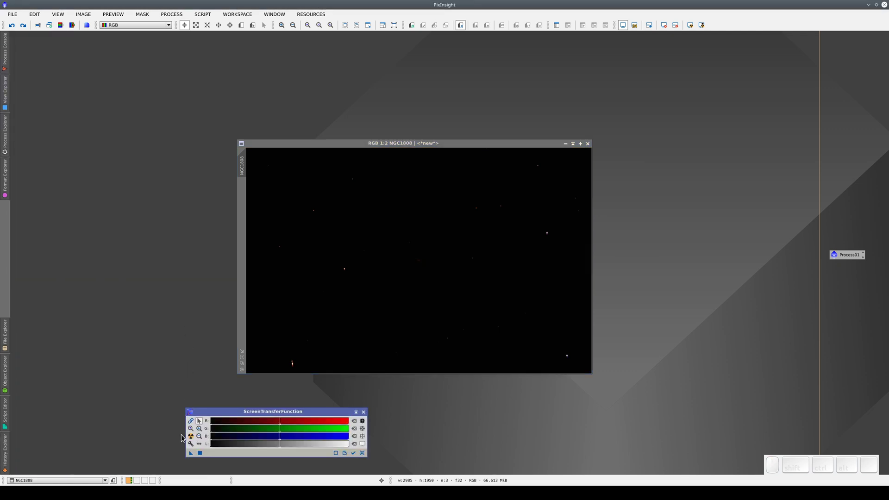
left_click(190, 426)
left_click(190, 426)
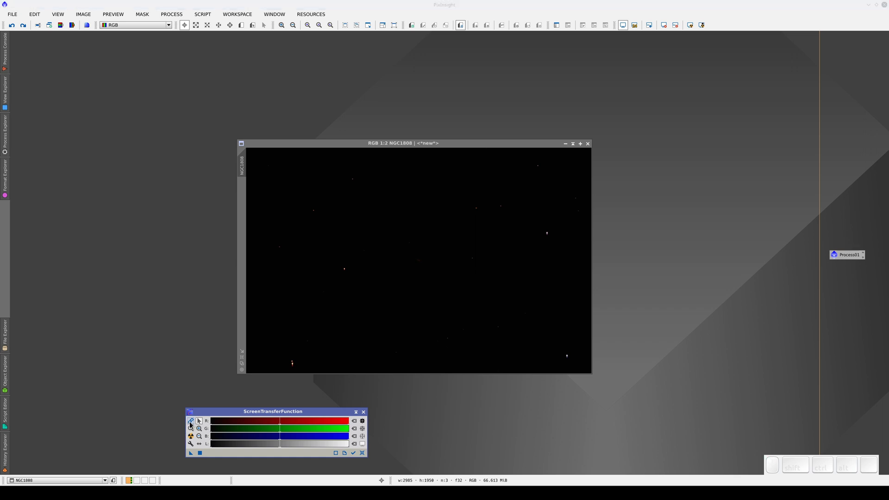
left_click(192, 438)
scroll("up", 3)
left_click(194, 437)
key("KP_Subtract")
key("KP_2")
key("KP_5")
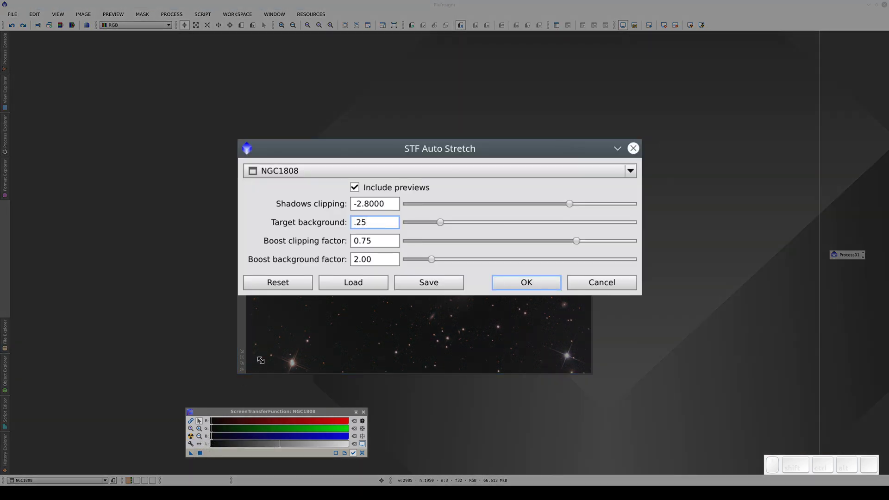
key("shift+Tab")
key("shift+KP_Subtract")
key("KP_2")
key("Return")
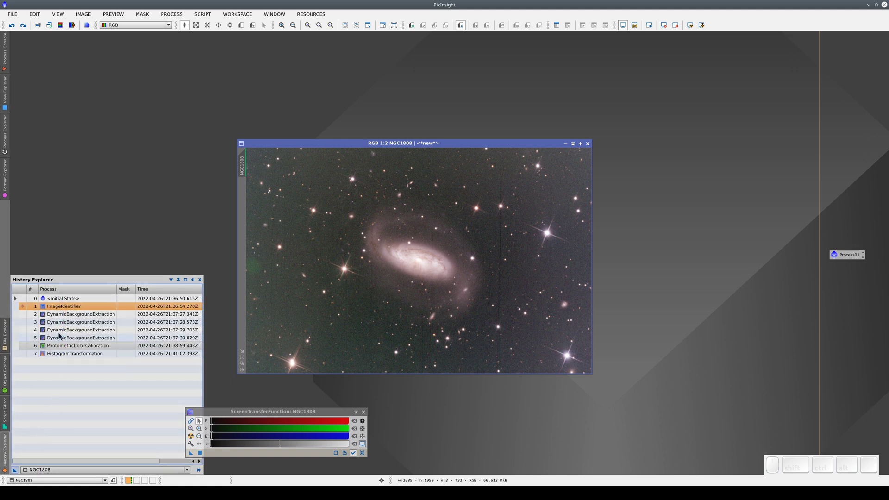
- Reload the first DynamicBackgroundExtraction from history and adjust background sample points around the galaxy
left_click(64, 319)
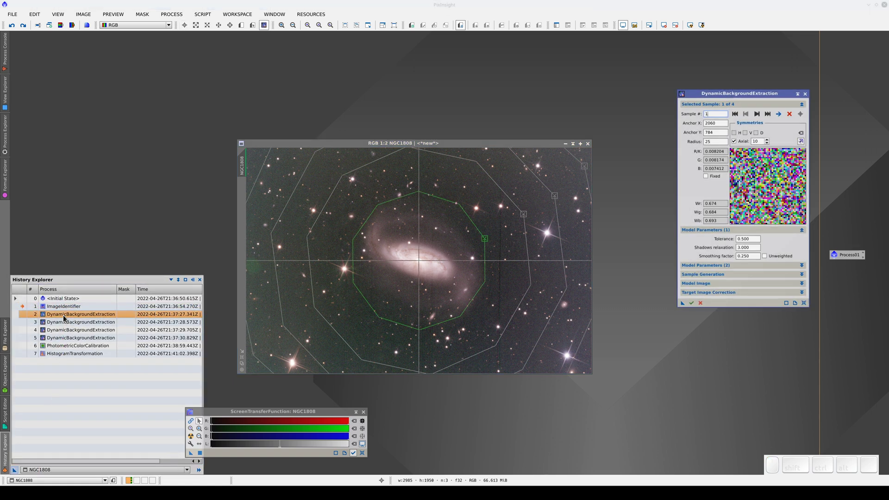
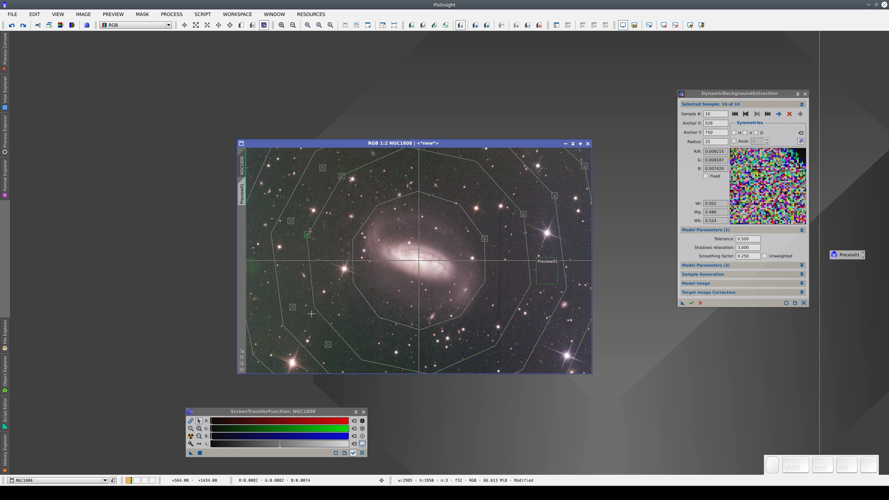
left_click_drag(664, 312, 700, 305)
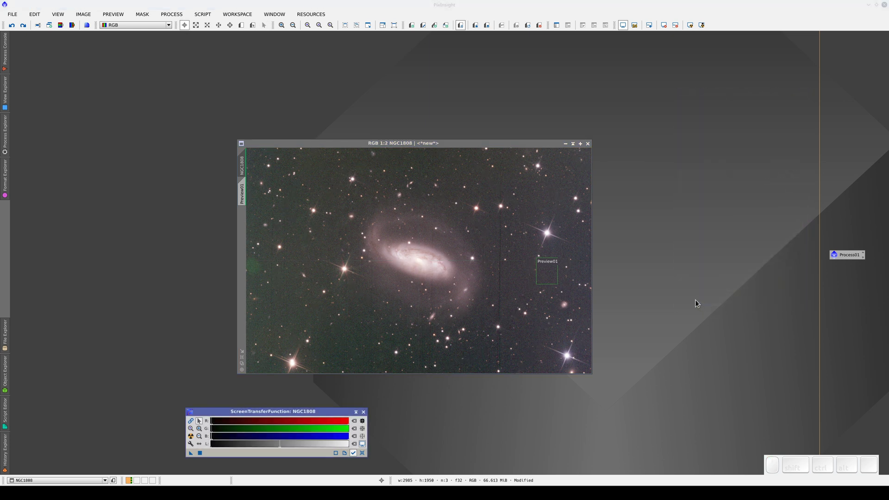
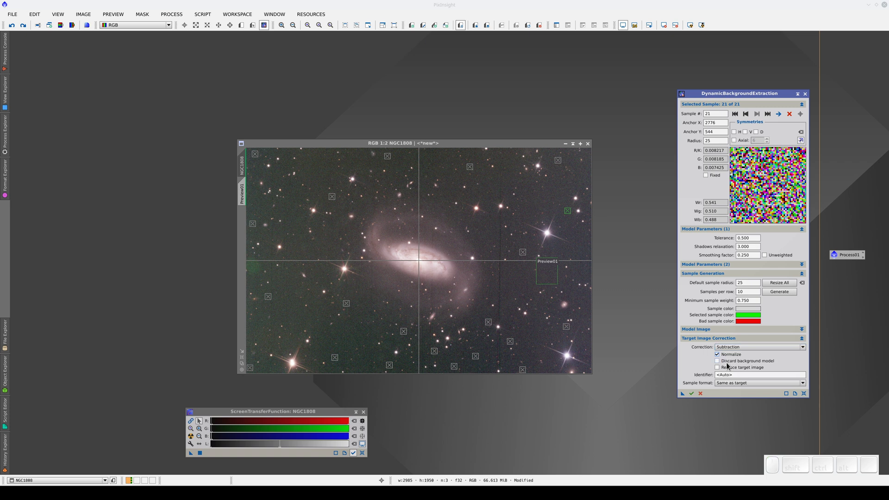
- Execute background extraction with Discard background model and Replace target image ticked, then close the tool
left_click(729, 362)
left_click(727, 372)
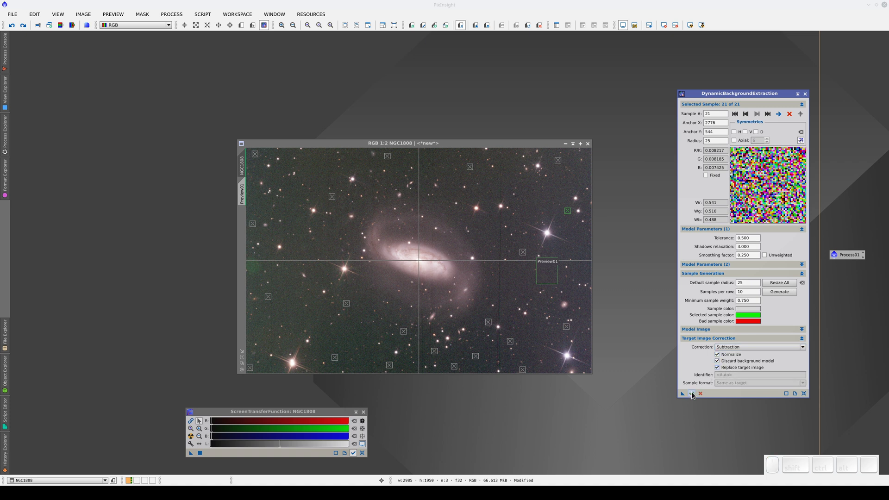
left_click(694, 395)
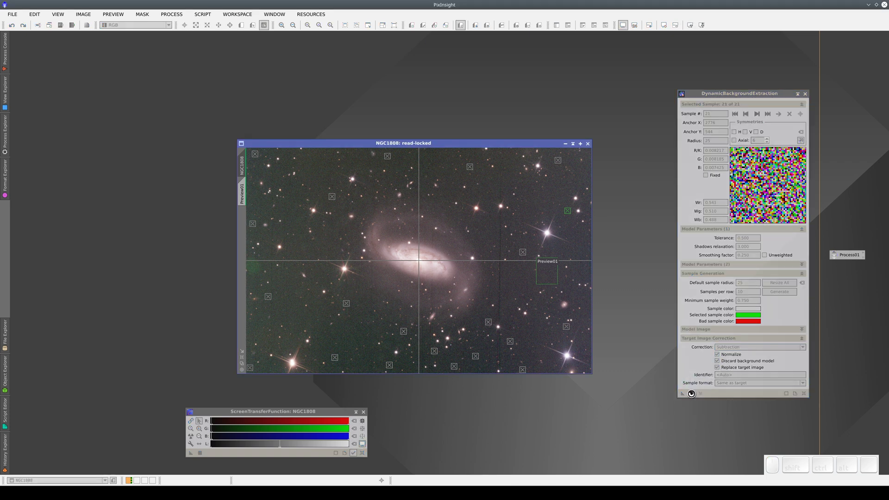
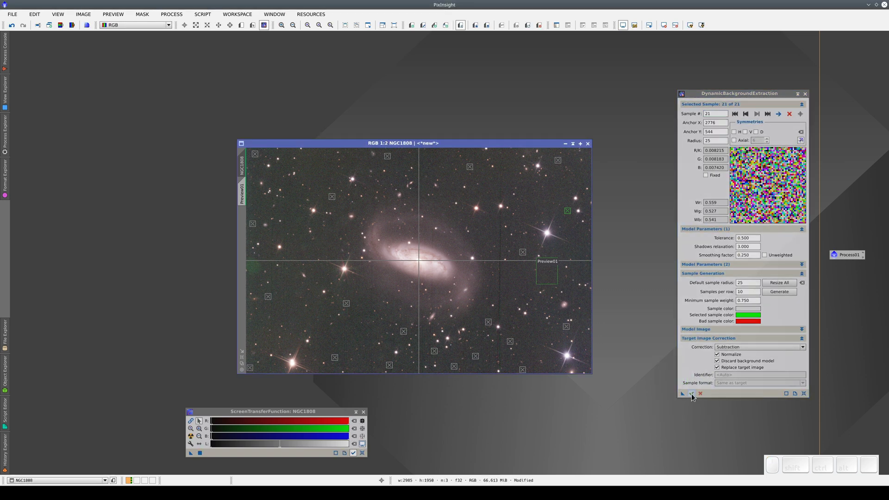
left_click(702, 395)
right_click(332, 278)
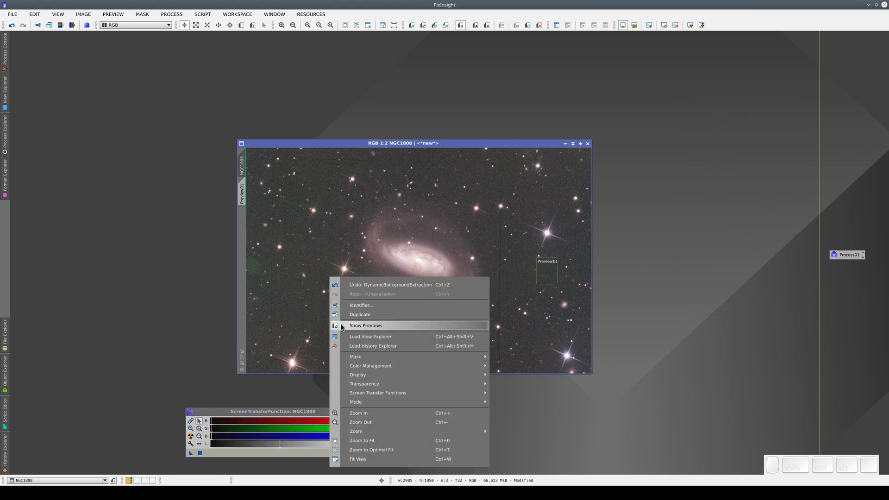
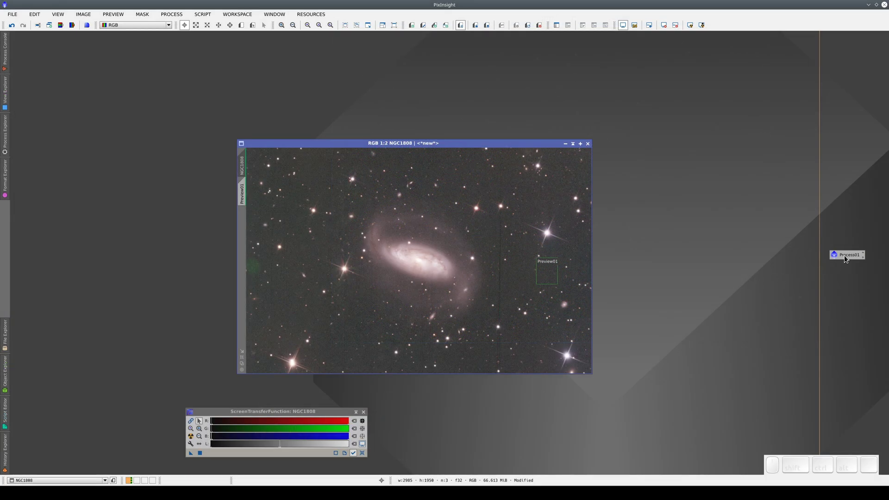
- Replay Process01 with only colour calibration and histogram stretch enabled, then dismiss the calibration plots
left_click(846, 256)
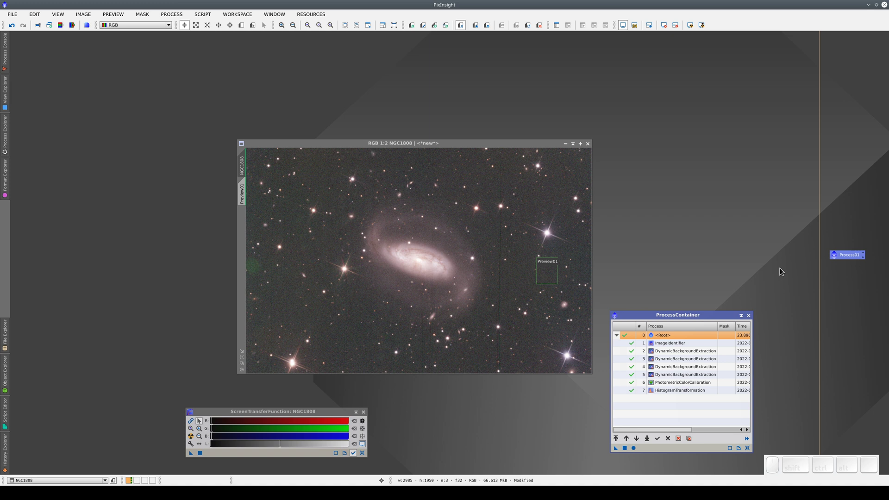
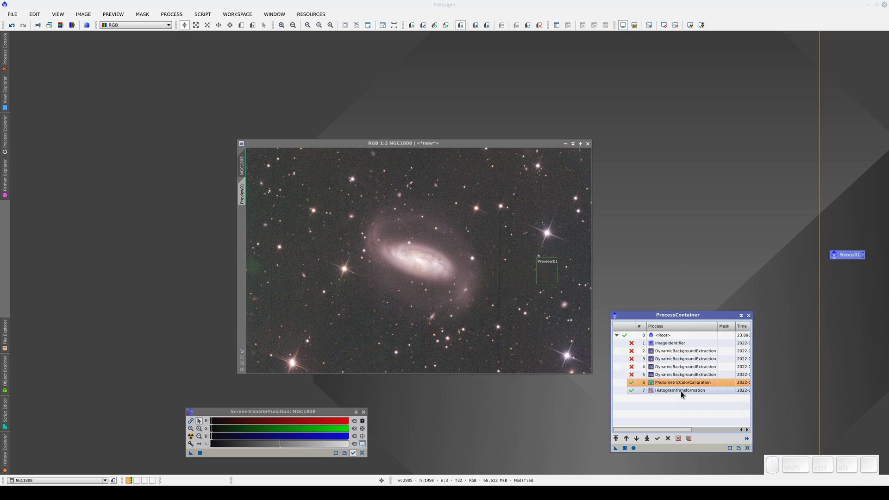
left_click(681, 396)
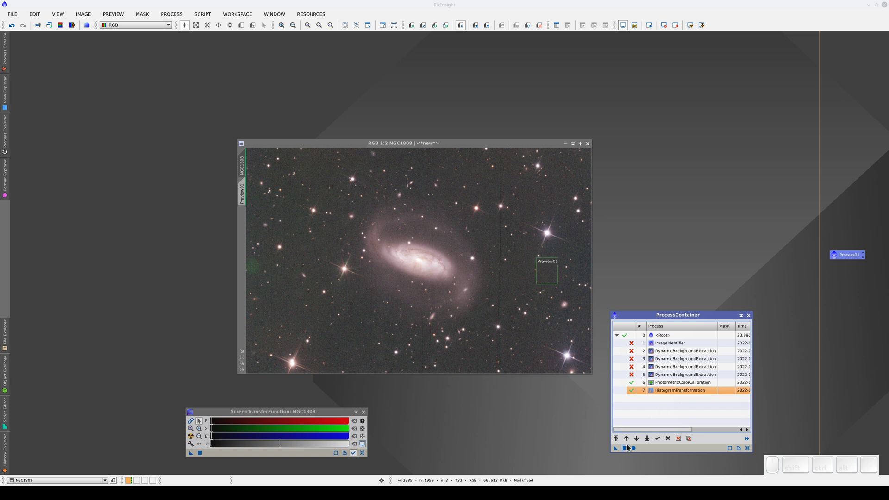
left_click(625, 453)
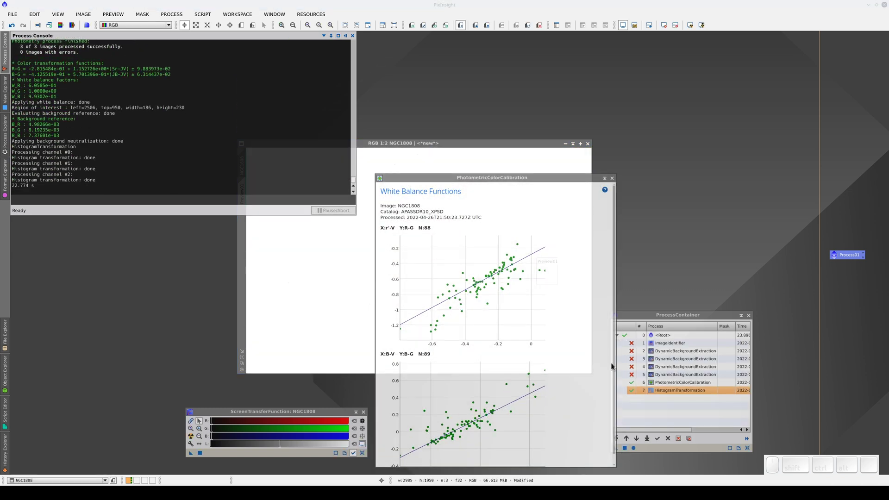
left_click(613, 180)
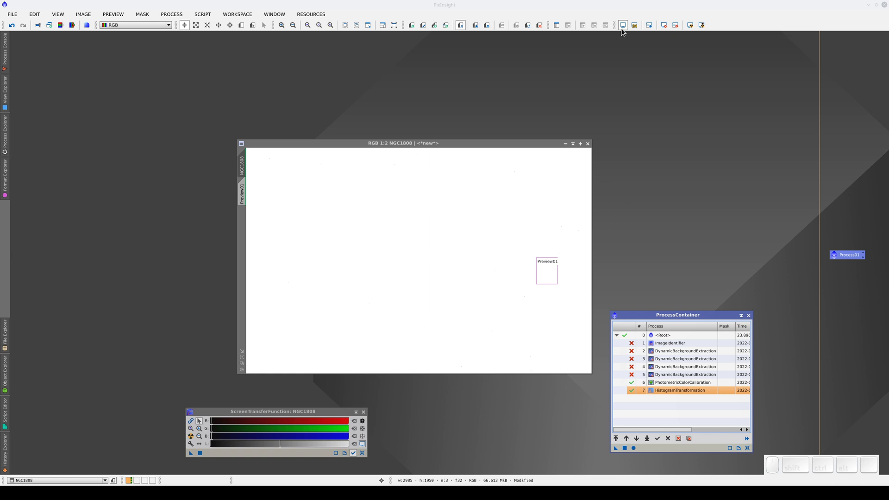
- Reset the screen transfer functions so NGC1808 shows its unstretched appearance
left_click(624, 27)
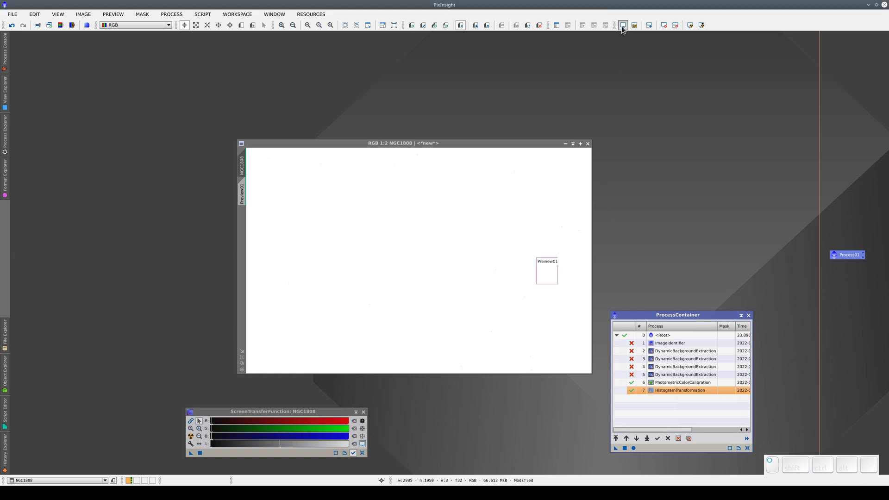
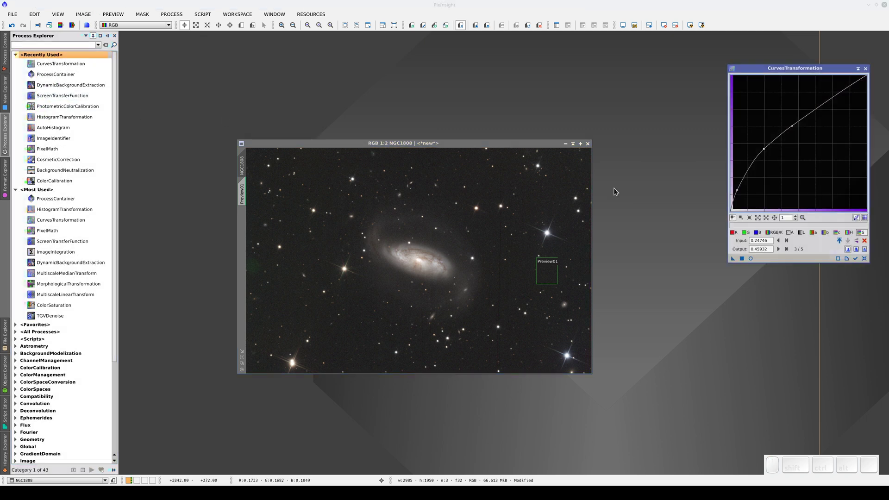
- Show the final curves stretch in Real-Time Preview and toggle show-original to compare with and without it
left_click(753, 262)
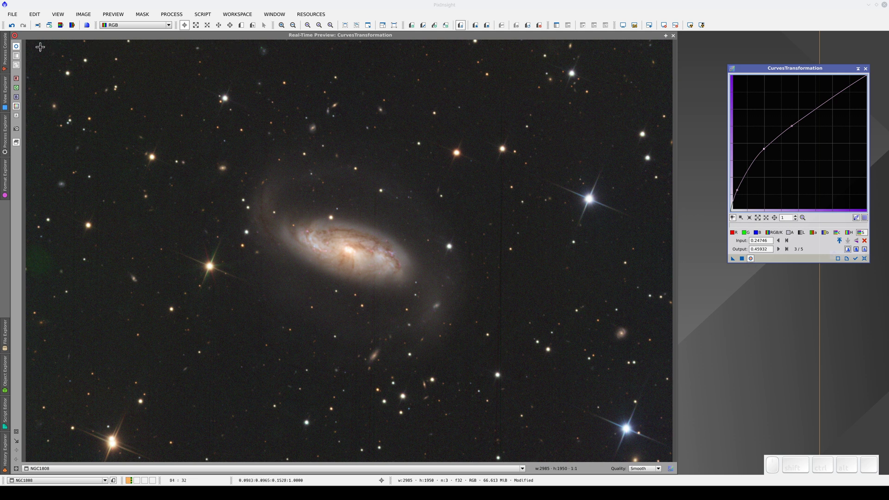
left_click(17, 52)
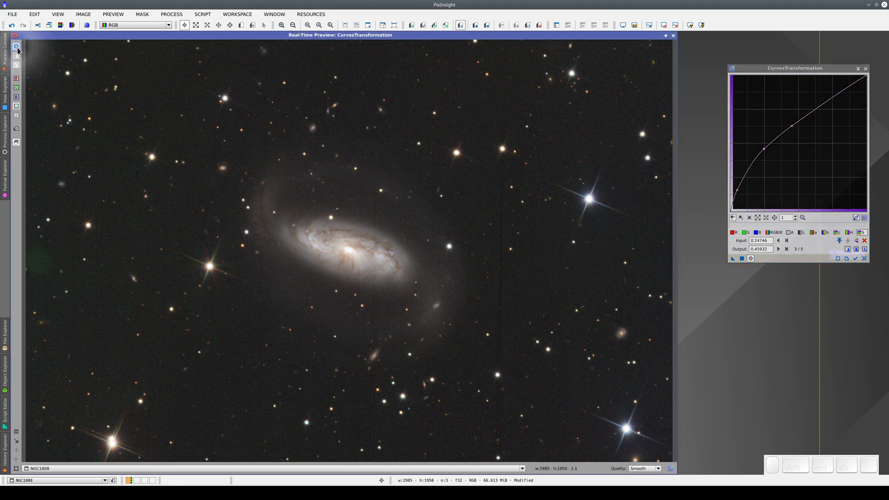
left_click(18, 52)
left_click(17, 51)
left_click(18, 52)
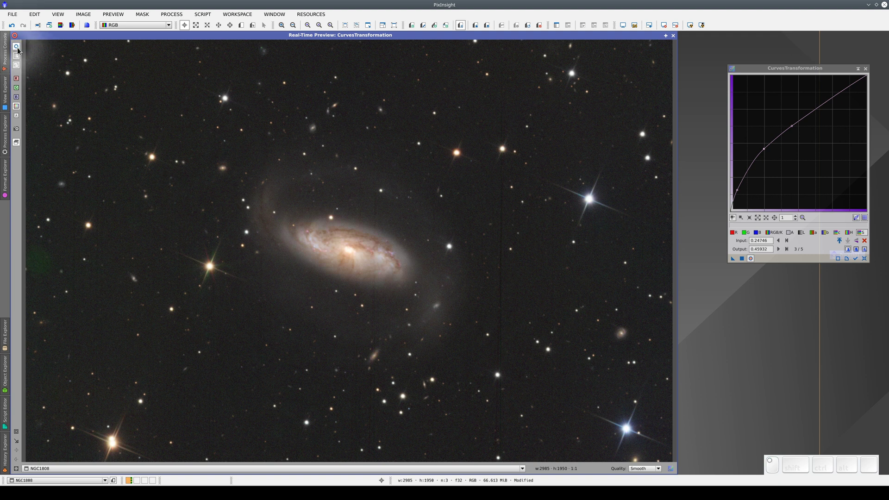